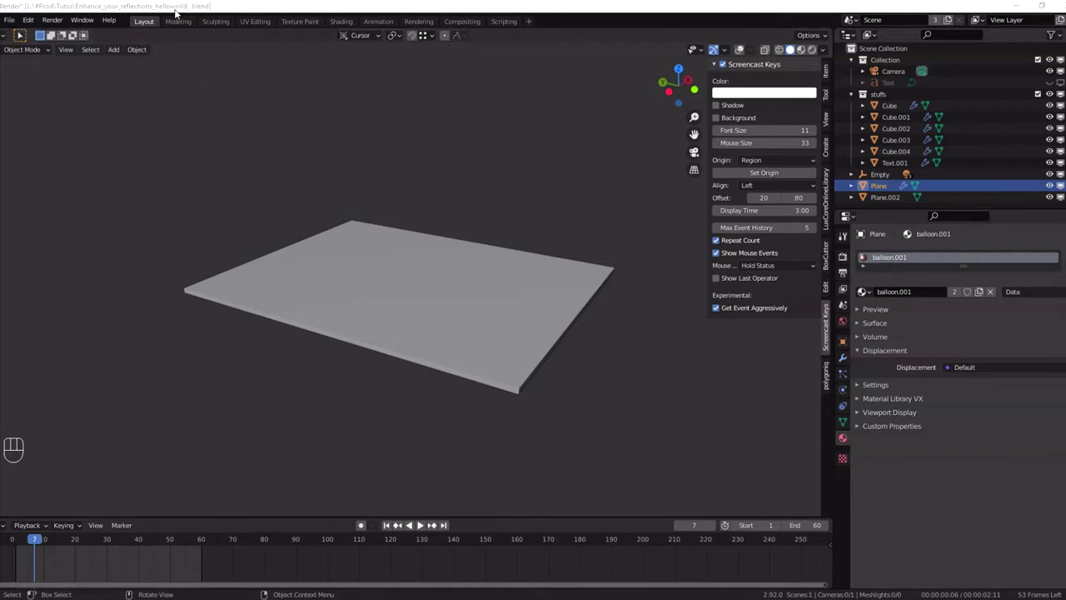
# Hide the viewport sidebar (N) so the plane with balloon.001 is unobstructed.
pyautogui.press('n')
pyautogui.moveTo(30, 22); pyautogui.dragTo(86, 200)
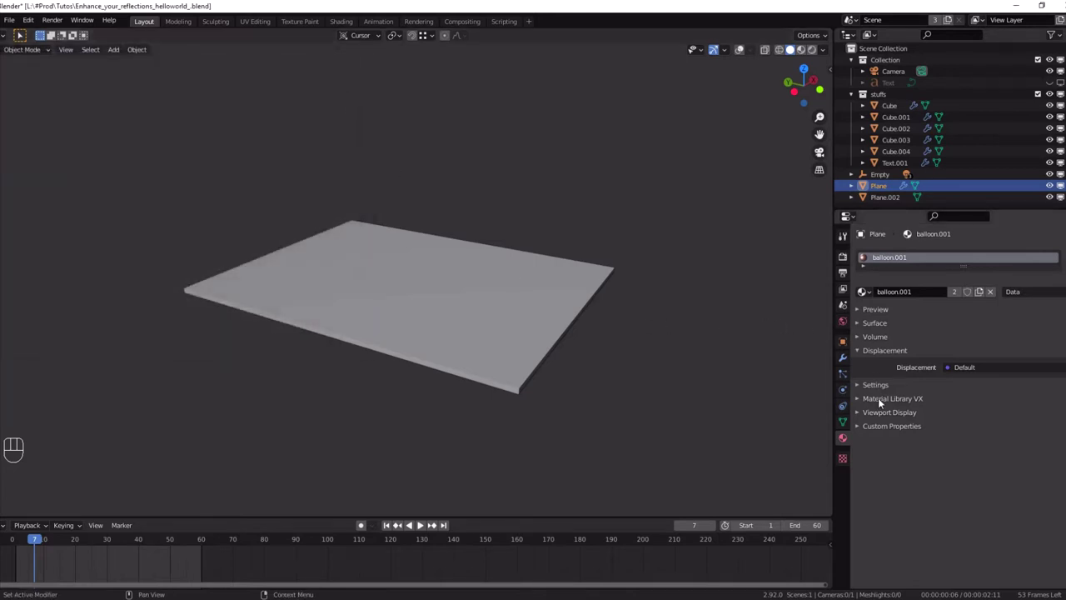
# Load the Sample Materials library in Material Library VX with material preview shading on.
pyautogui.click(902, 403)
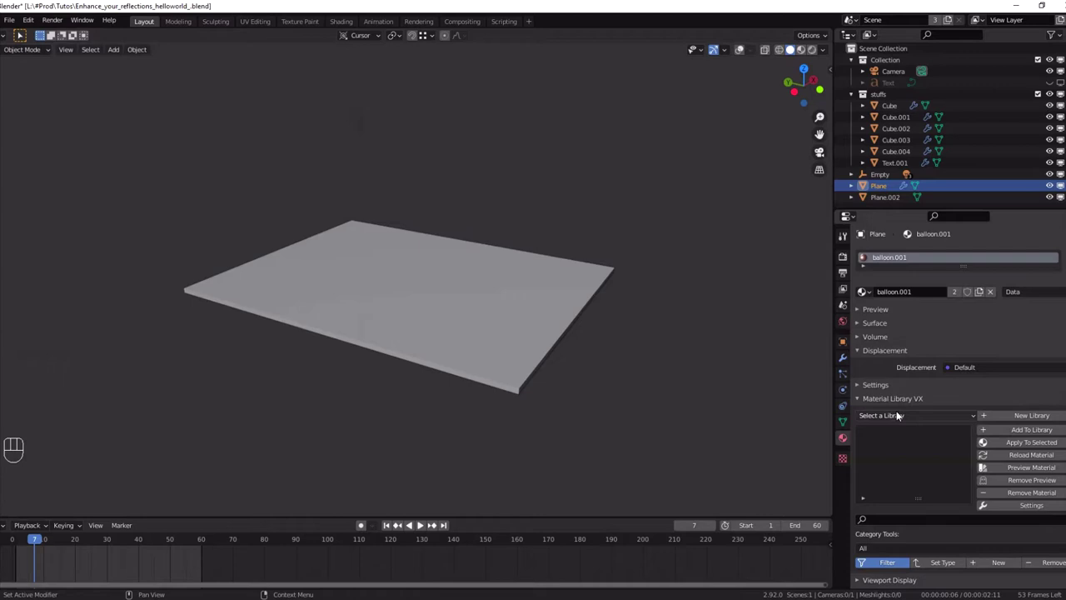
pyautogui.click(892, 419)
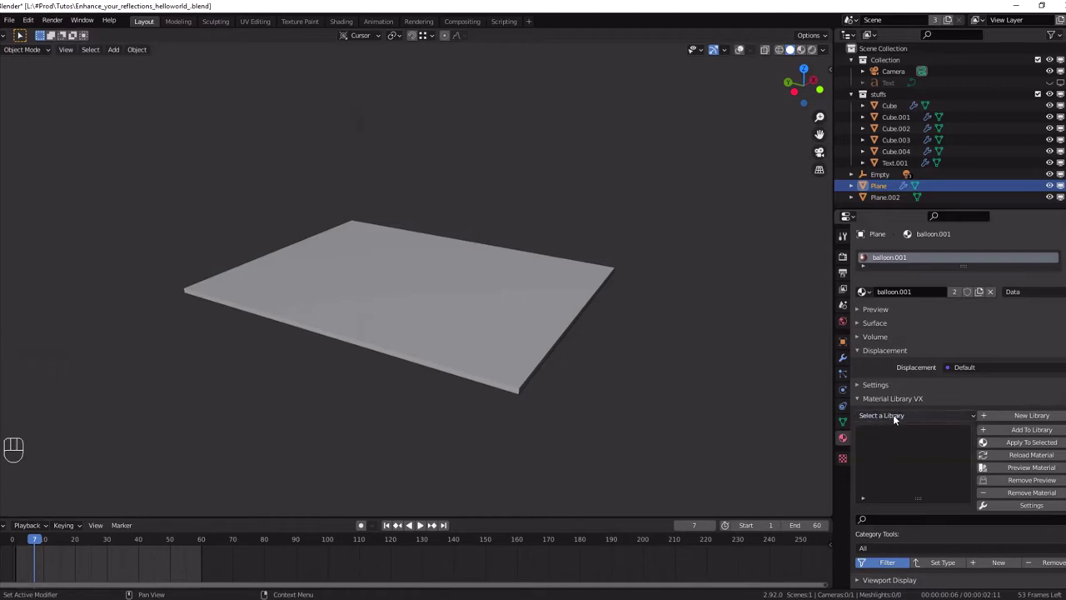
pyautogui.moveTo(960, 419); pyautogui.dragTo(815, 56)
pyautogui.click(617, 202)
pyautogui.middleClick(619, 268)
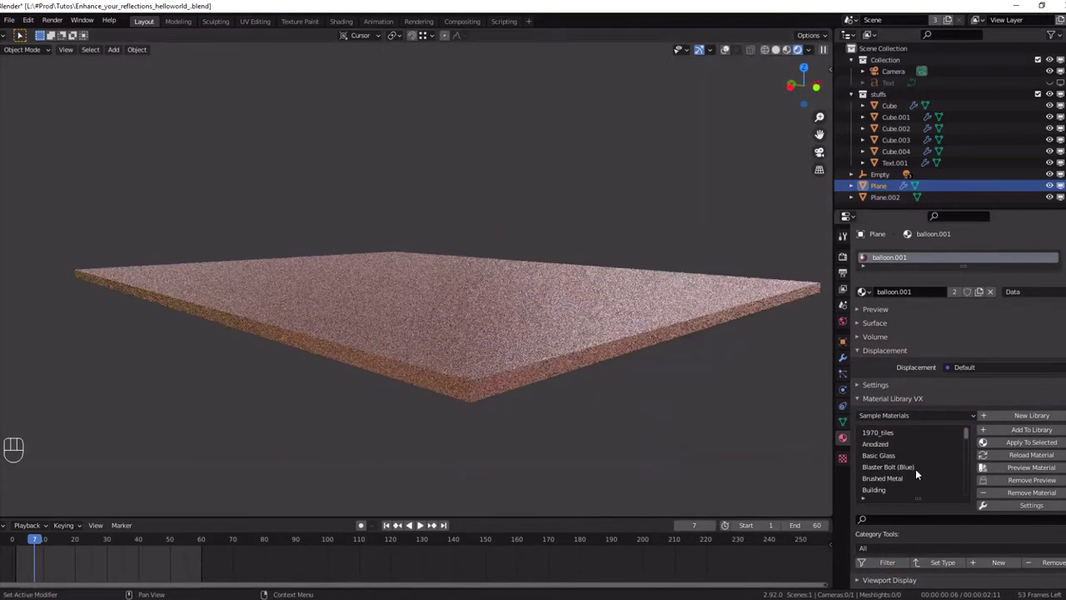
# Apply the Anodized sample material to the plane with Apply To Selected.
pyautogui.click(891, 437)
pyautogui.press('ctrl+a')
pyautogui.moveTo(499, 380); pyautogui.dragTo(489, 368)
pyautogui.moveTo(887, 525); pyautogui.dragTo(1019, 520)
pyautogui.click(1025, 522)
# Apply Chocolate Swirl, then the light grey Ceramic material to the plane.
pyautogui.moveTo(577, 379); pyautogui.dragTo(579, 365)
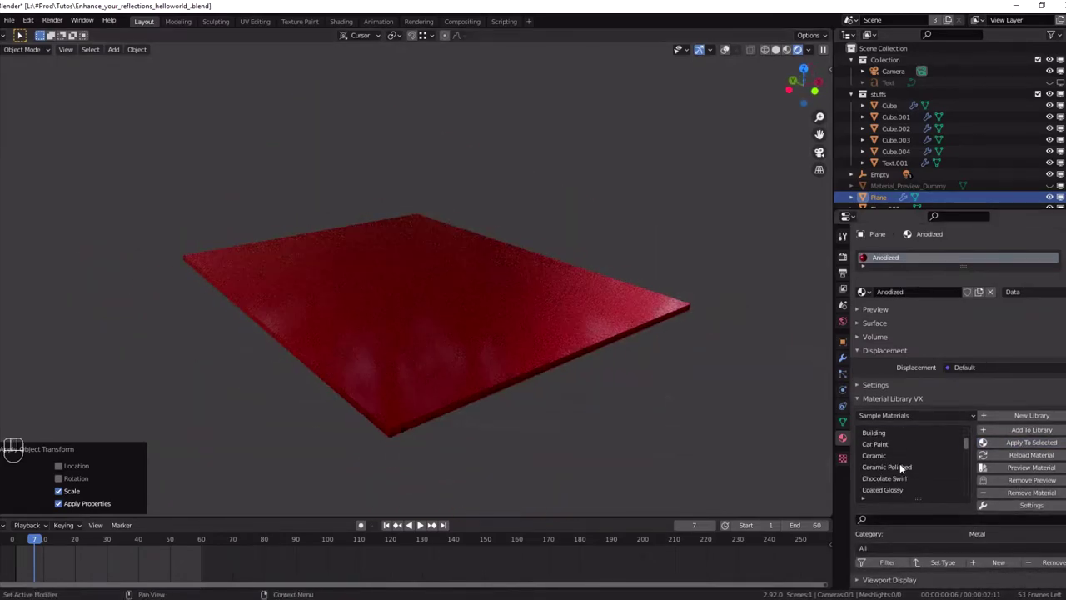
pyautogui.click(906, 482)
pyautogui.click(1021, 445)
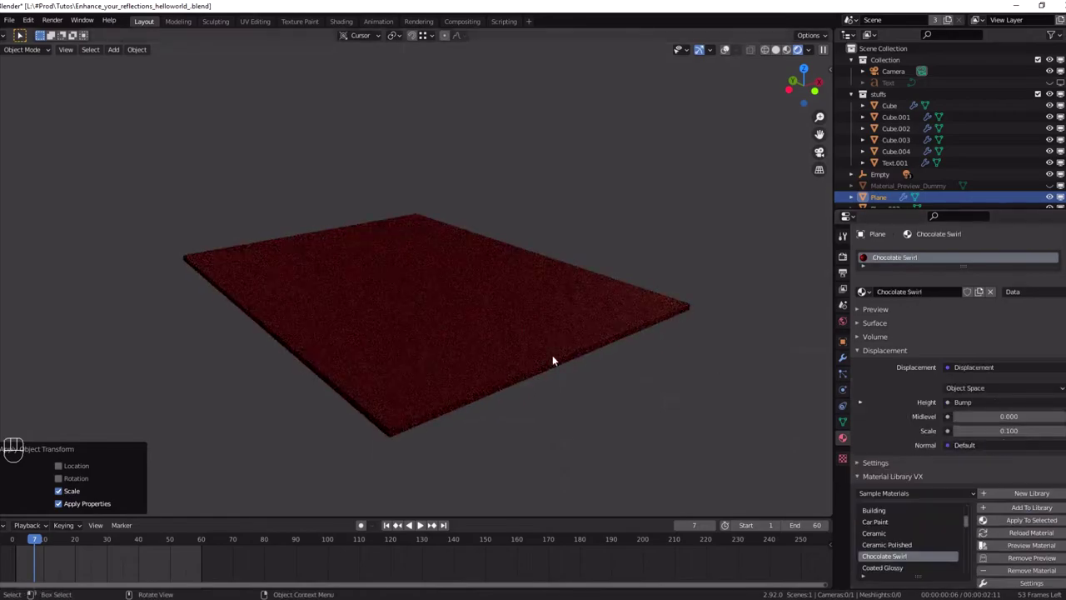
pyautogui.moveTo(547, 324); pyautogui.dragTo(555, 378)
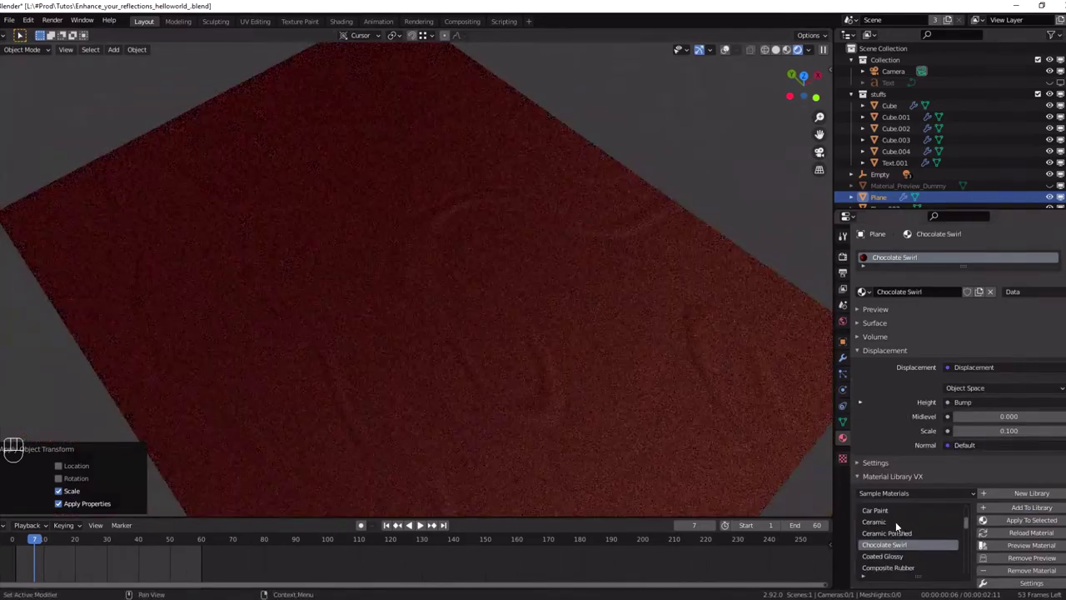
pyautogui.click(1009, 527)
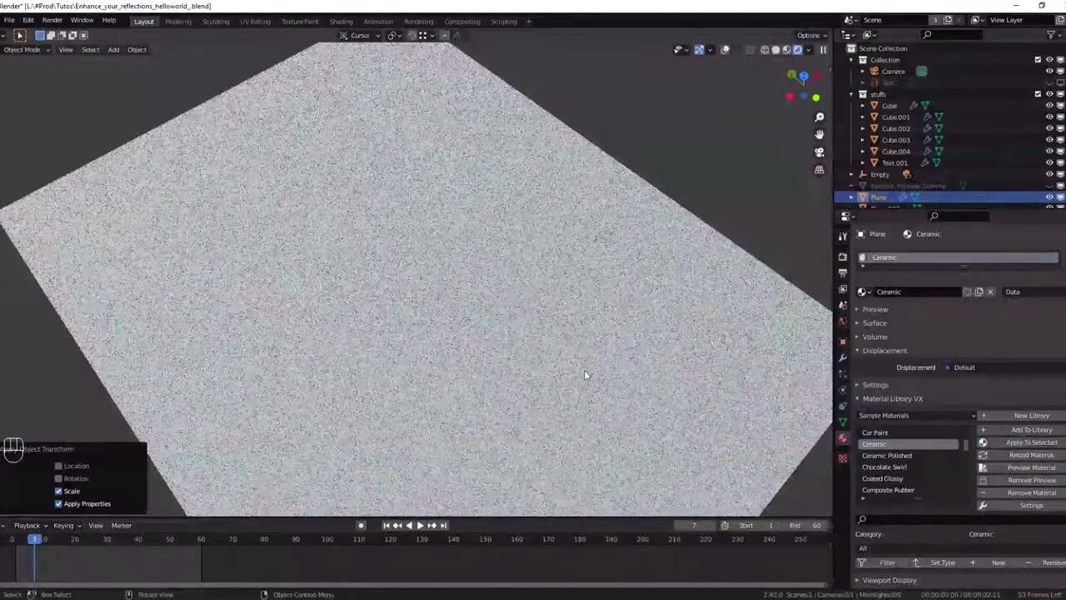
pyautogui.middleClick(596, 333)
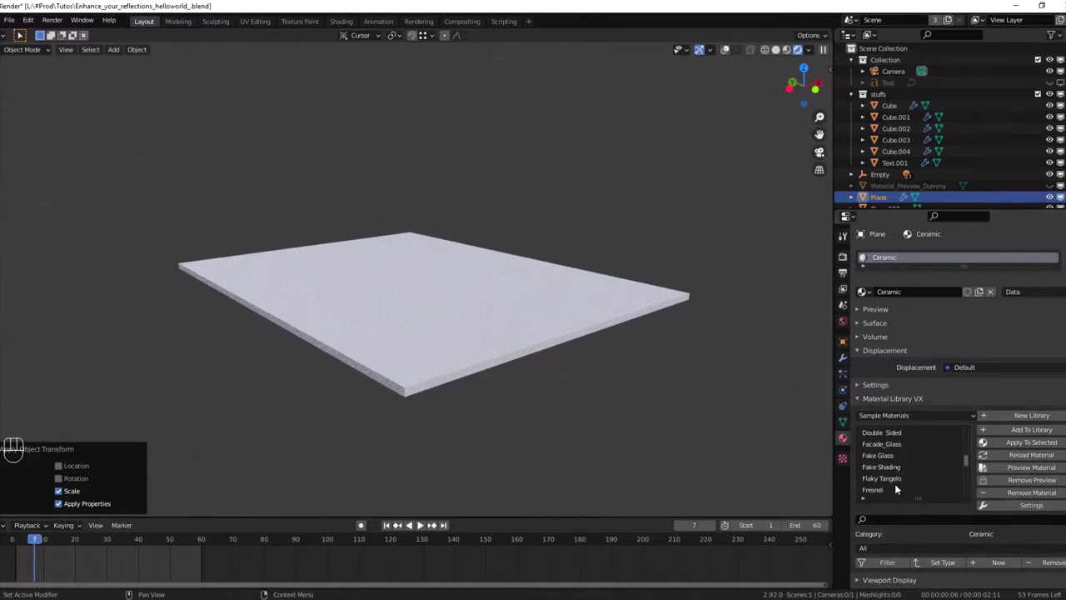
# Apply Glow Glass and then the gold Jewelry material, inspecting the plane edge-on and from above.
pyautogui.click(896, 481)
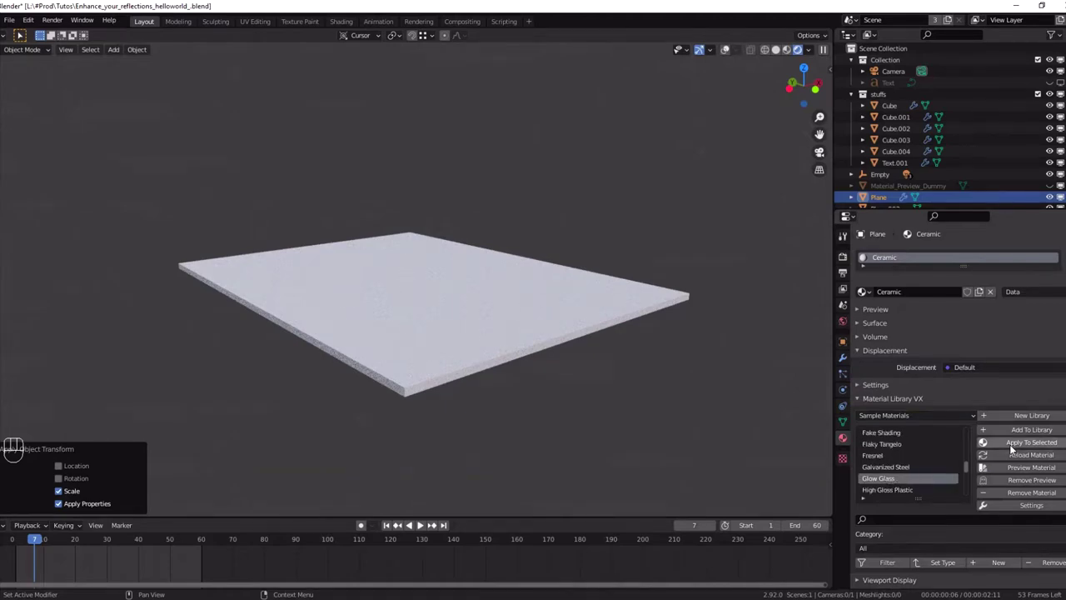
pyautogui.click(1014, 448)
pyautogui.moveTo(459, 329); pyautogui.dragTo(433, 318)
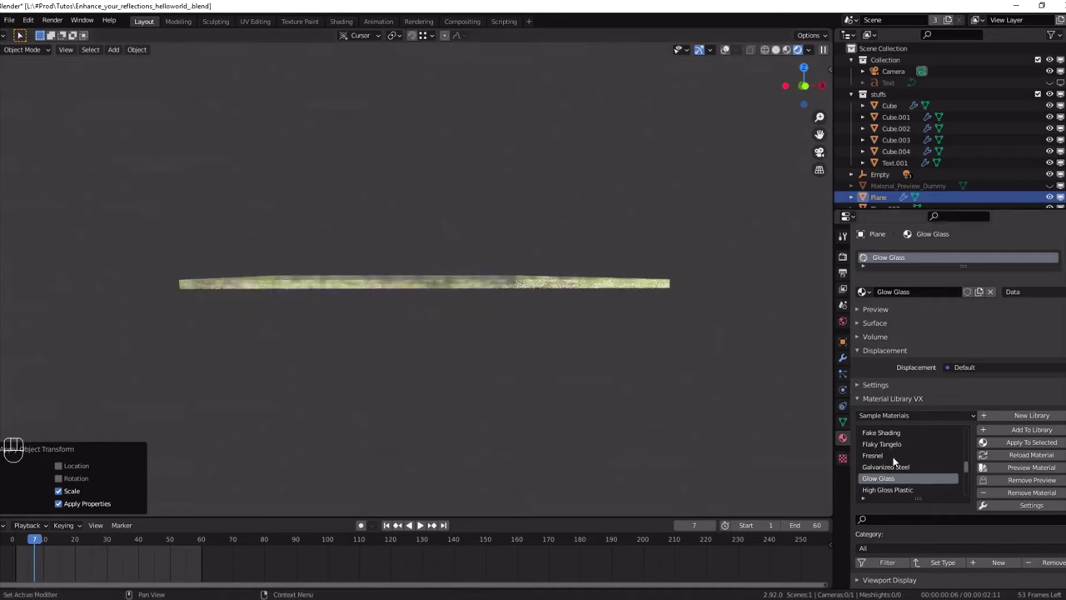
pyautogui.click(889, 473)
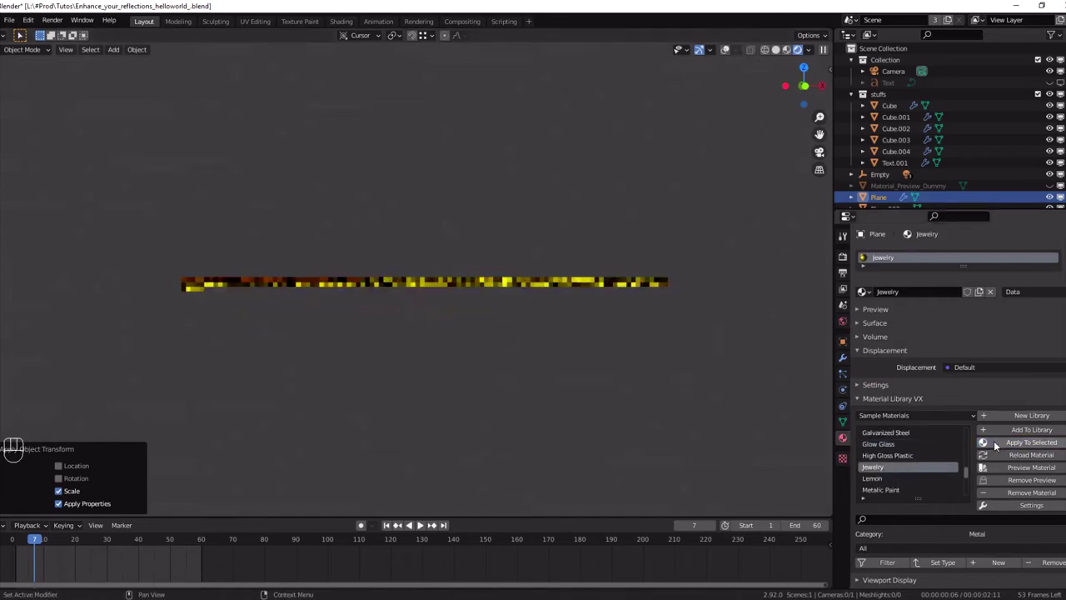
pyautogui.moveTo(362, 272); pyautogui.dragTo(680, 388)
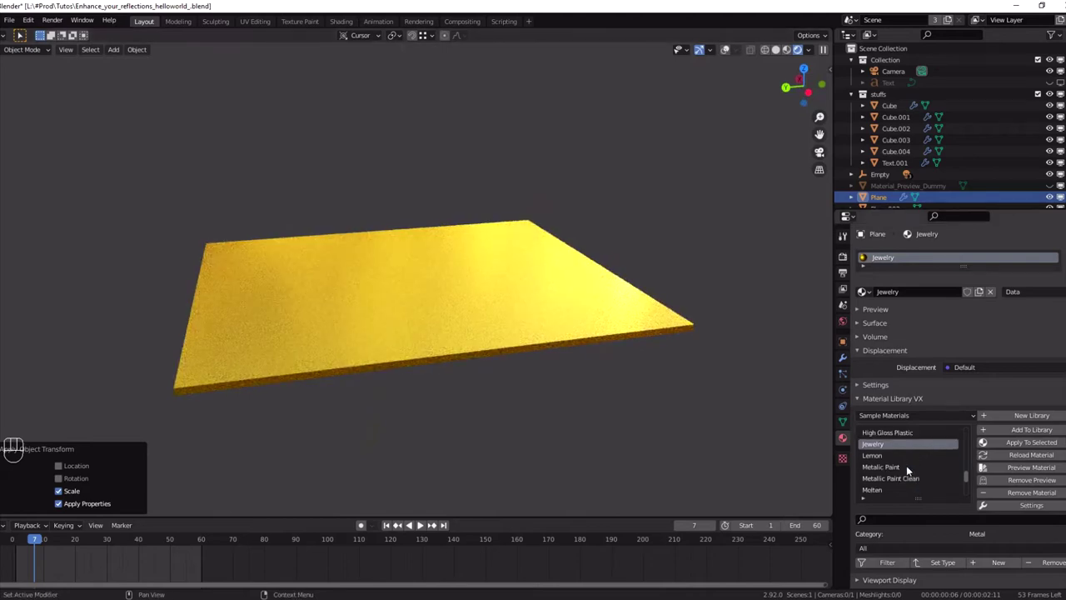
# Apply the Stars material and finally the brown wood boards material to the plane.
pyautogui.click(907, 471)
pyautogui.click(1010, 443)
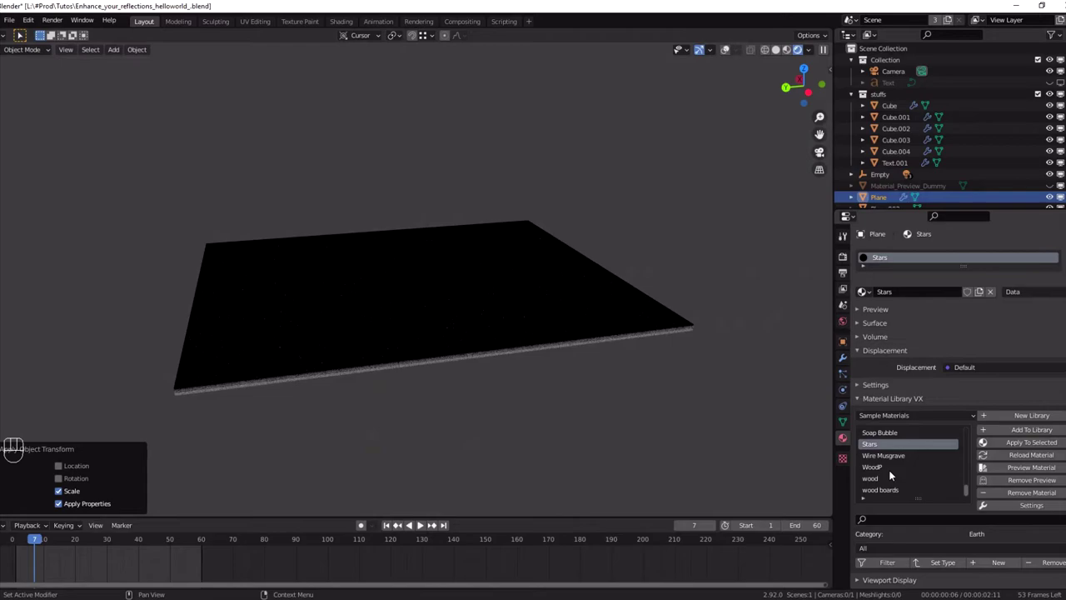
pyautogui.click(898, 480)
pyautogui.click(903, 490)
pyautogui.click(1008, 451)
# Zoom in on the wood boards surface, then pull back to the whole plane.
pyautogui.middleClick(528, 379)
pyautogui.click(528, 388)
pyautogui.middleClick(533, 397)
pyautogui.moveTo(391, 387); pyautogui.dragTo(444, 392)
pyautogui.middleClick(444, 392)
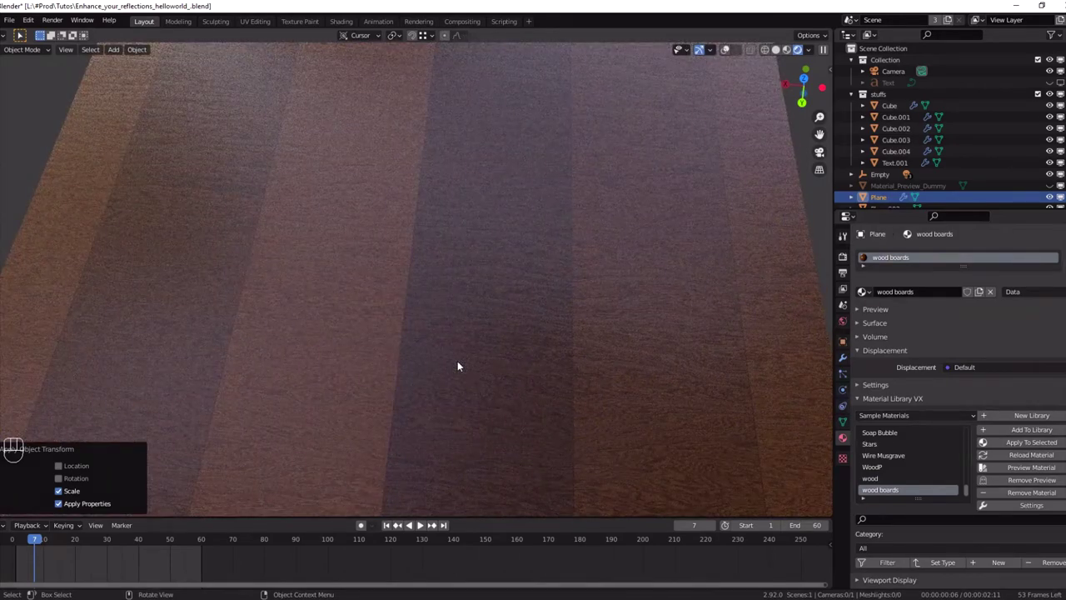
pyautogui.moveTo(588, 381); pyautogui.dragTo(588, 345)
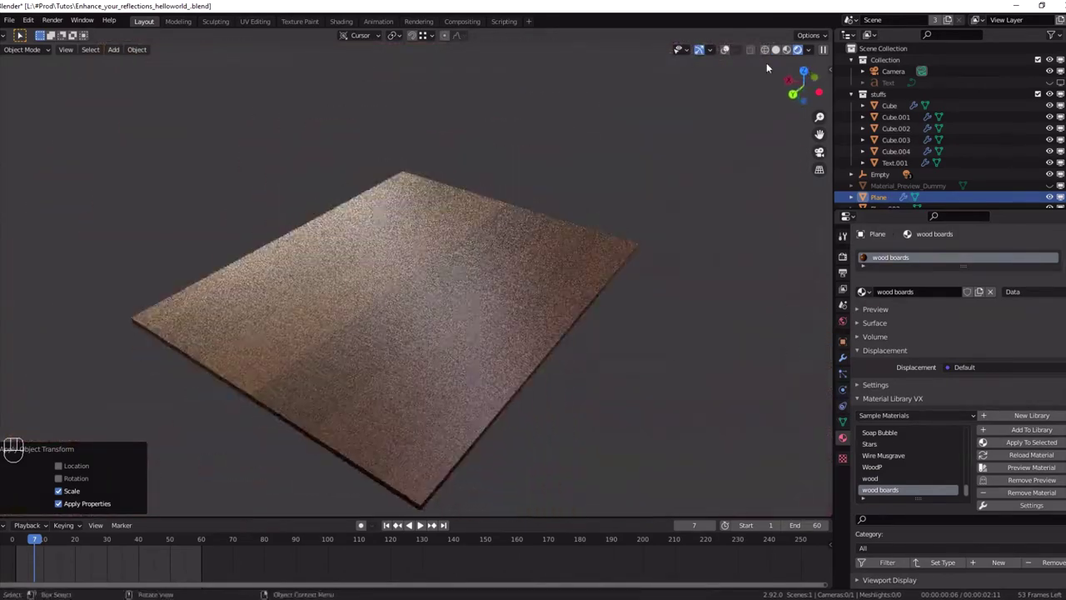
# Load the custom Lib1 library and apply its sandy beige balloon.002 material to the plane.
pyautogui.click(777, 58)
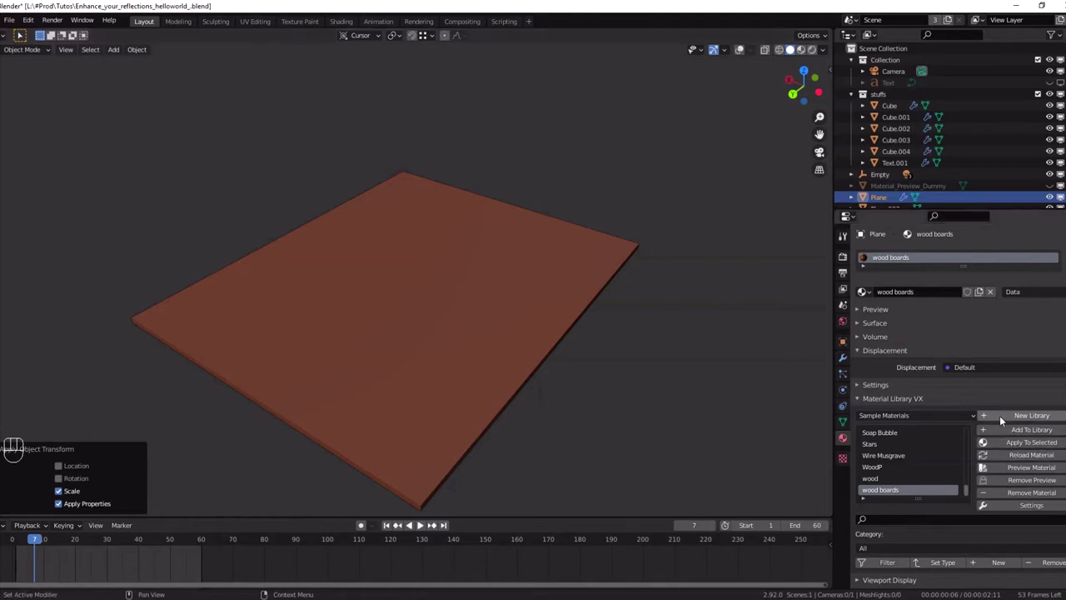
pyautogui.moveTo(1008, 420); pyautogui.dragTo(971, 454)
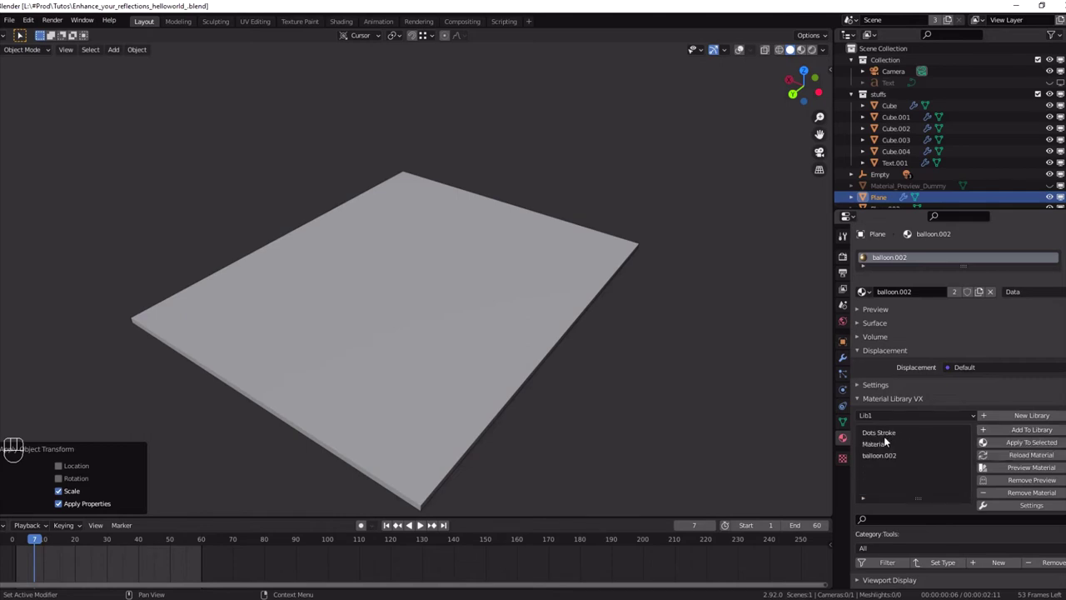
pyautogui.click(888, 441)
pyautogui.click(889, 450)
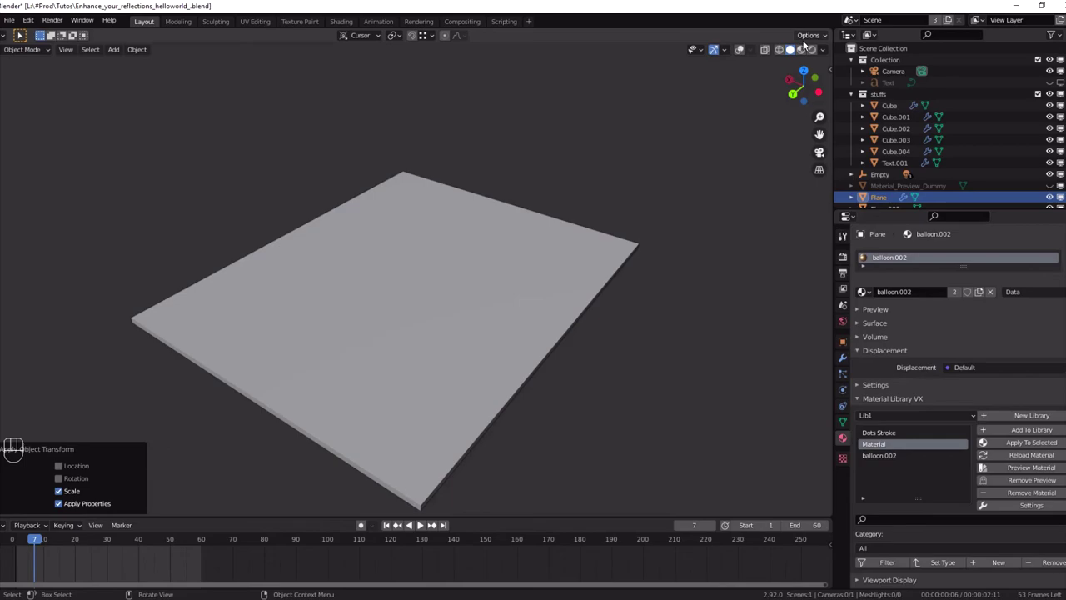
pyautogui.click(814, 54)
pyautogui.moveTo(588, 372); pyautogui.dragTo(614, 361)
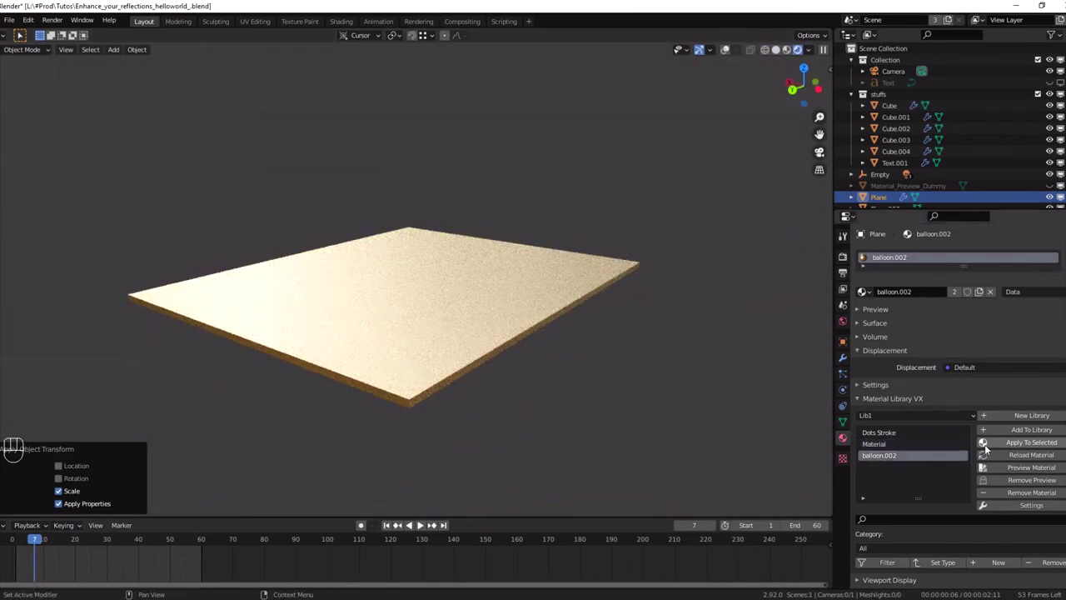